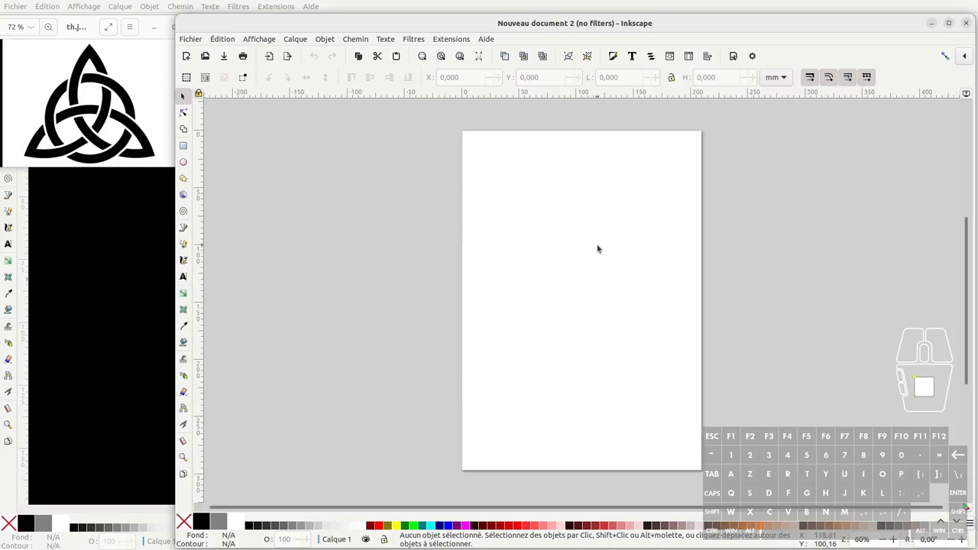
Step: Shift the page view left to centre the blank page for drawing
drag(600, 245, 403, 221)
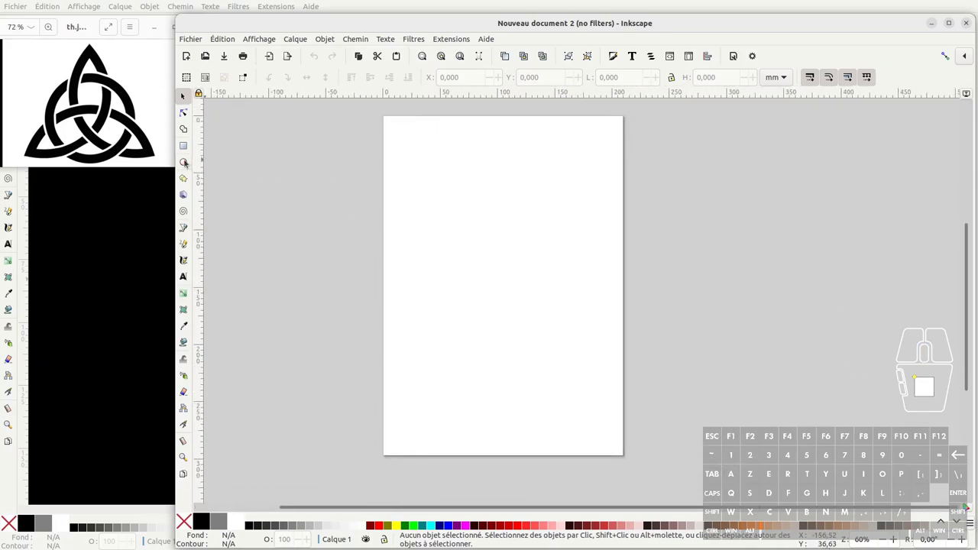
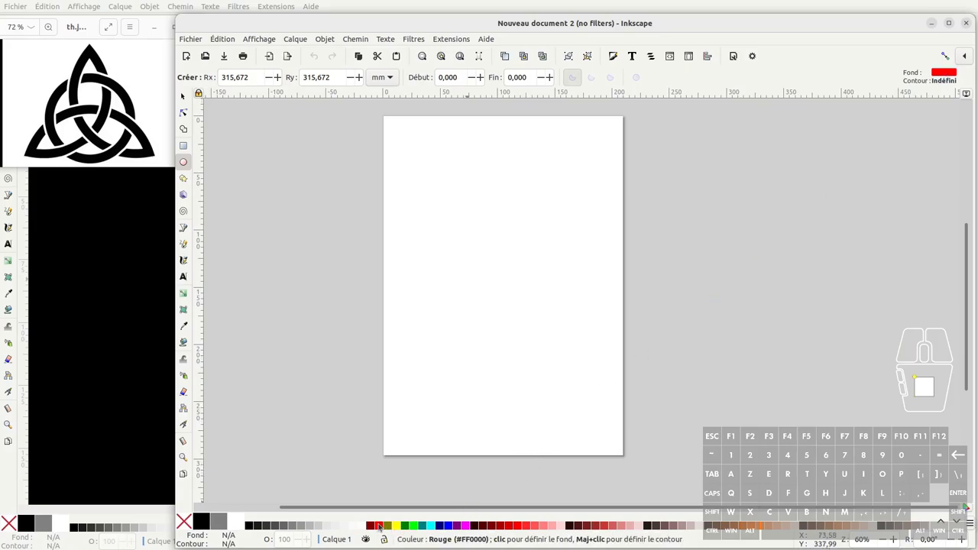
Step: Draw a red circle near the page centre and reach the Objet menu
middle_click(381, 524)
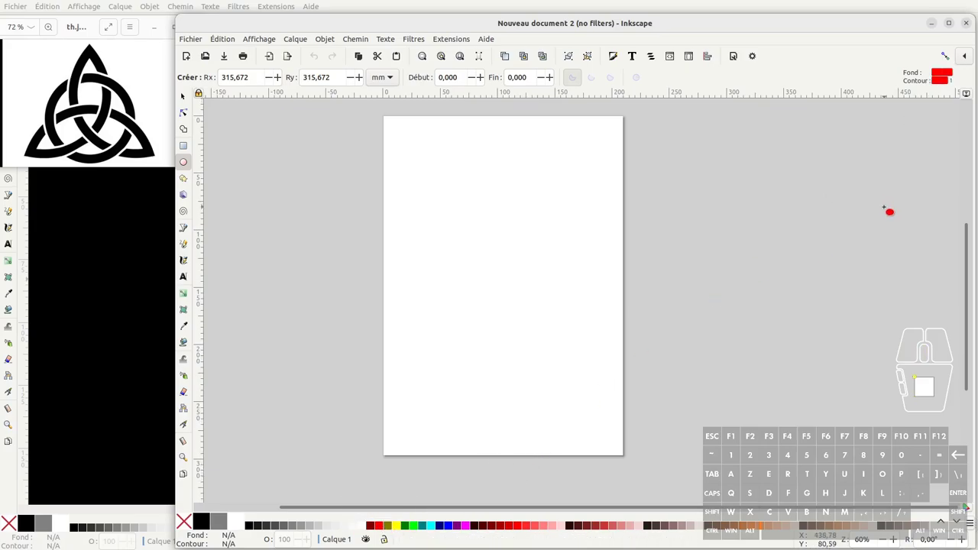
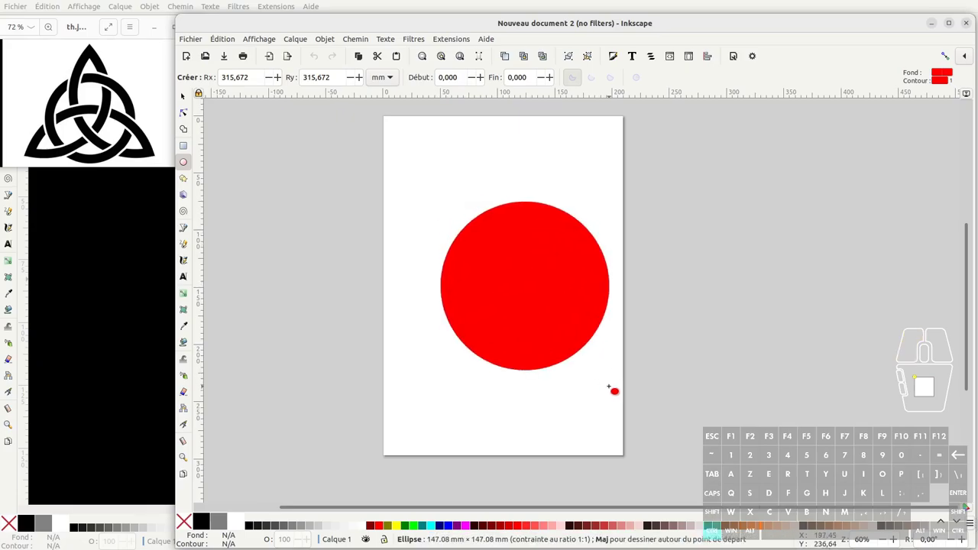
click(327, 40)
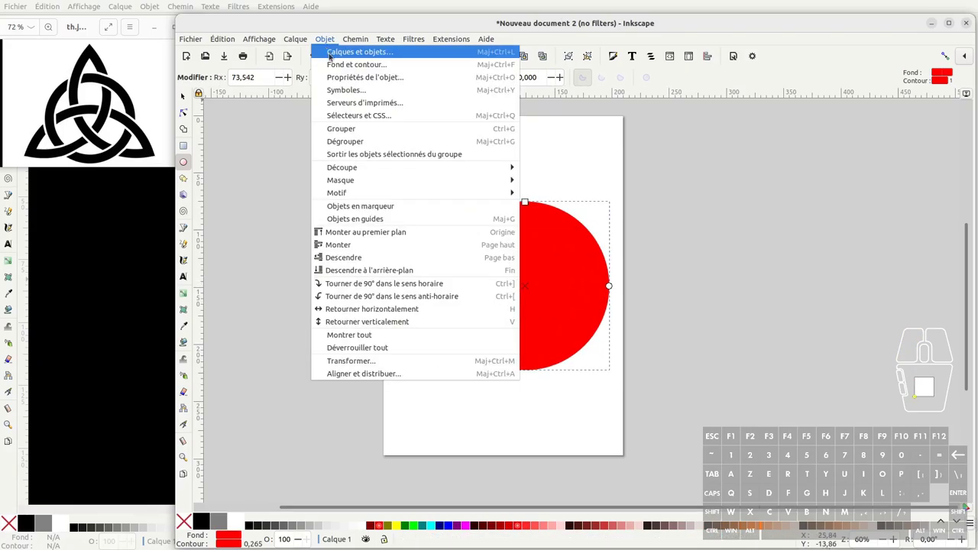
Step: Show the Calques et objets panel listing the ring shapes
click(332, 55)
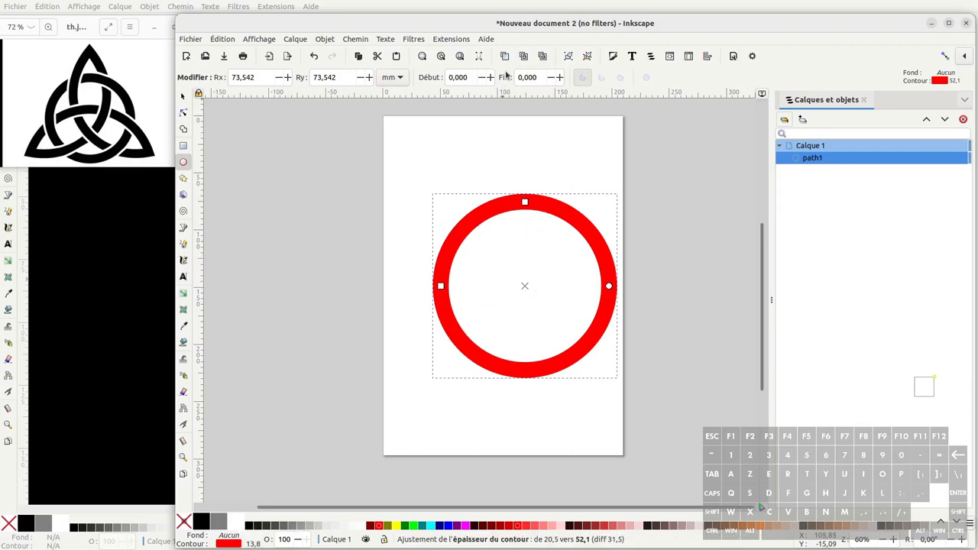
Step: Make the ring's stroke black, leaving red edges around it
click(507, 56)
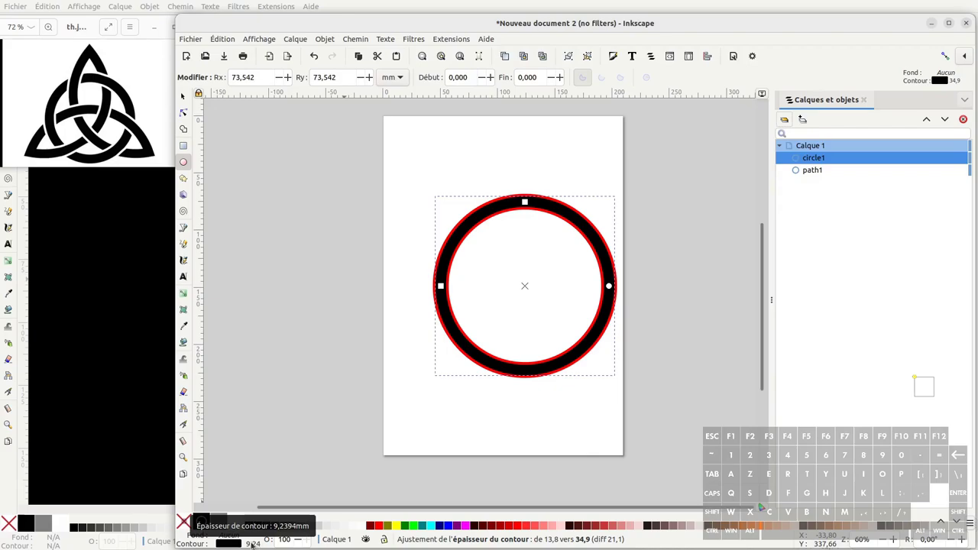
Step: Move the copied ring up to overlap and enlarge the lower ring to about 185 mm
drag(632, 414, 644, 430)
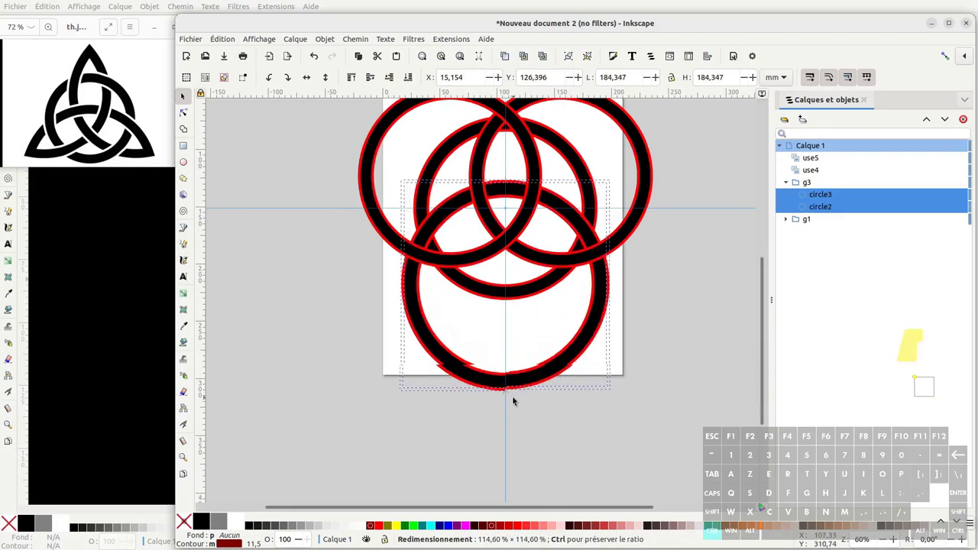
click(623, 328)
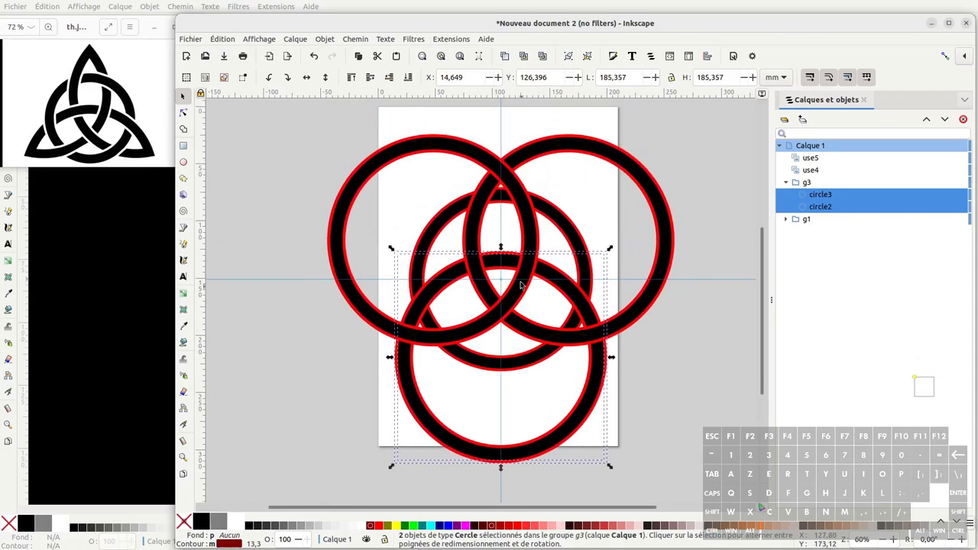
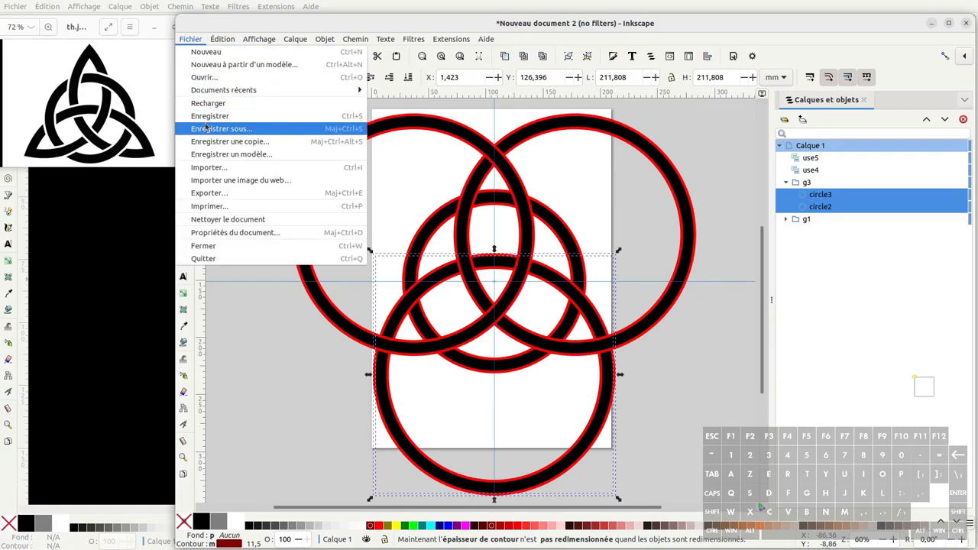
Step: Save the drawing under the new name dessin_celtique.svg via Enregistrer sous
click(368, 537)
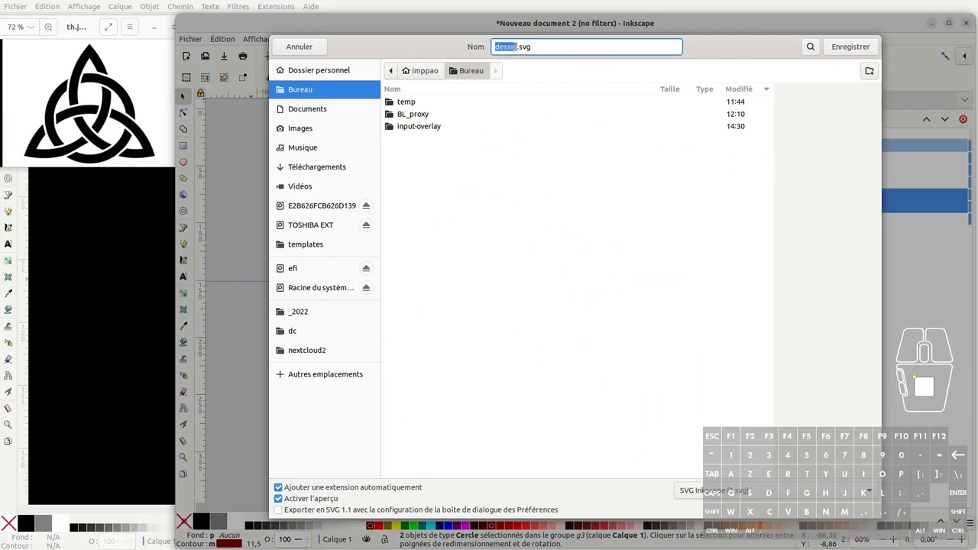
click(369, 537)
key(BackSpace)
key(q)
middle_click(627, 262)
click(502, 307)
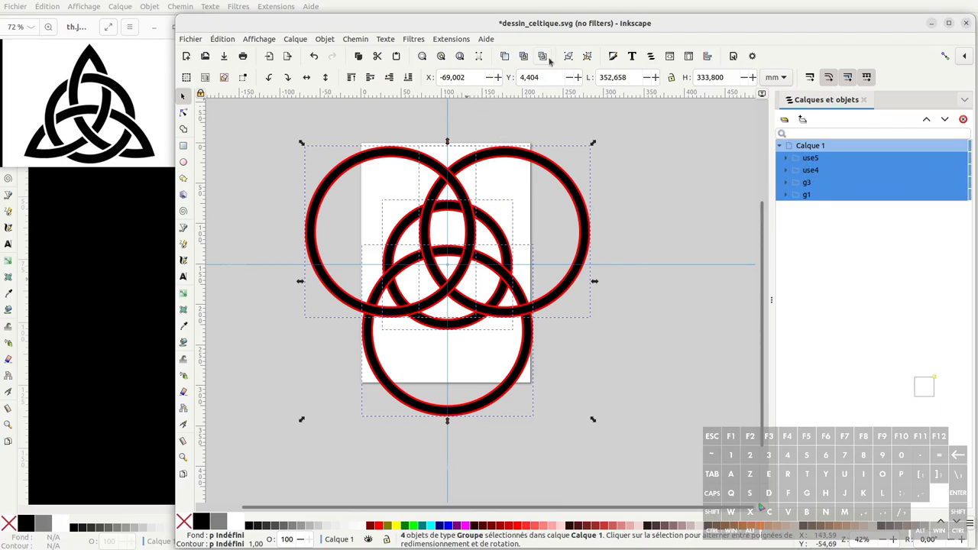
Step: Ungroup everything into individual circles and activate the Shape Builder tool
click(590, 58)
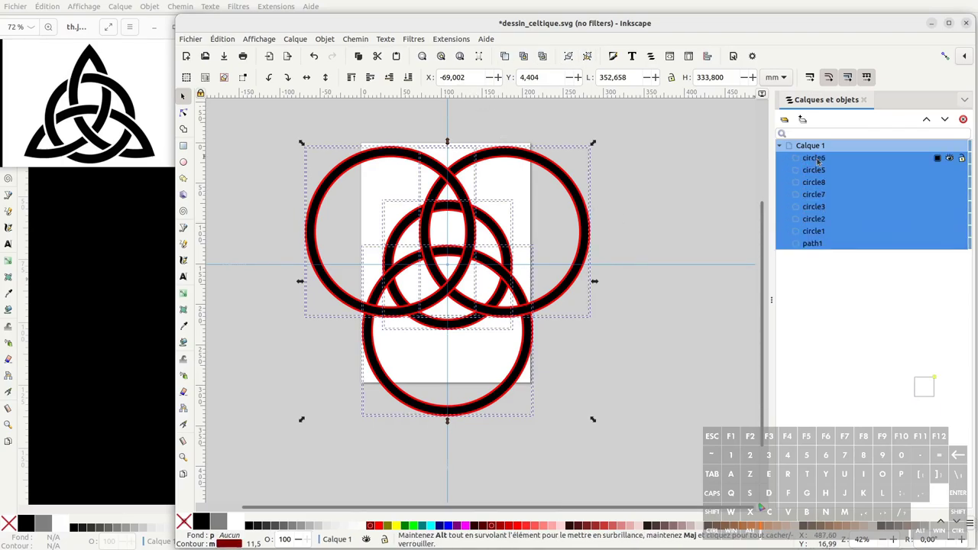
click(819, 170)
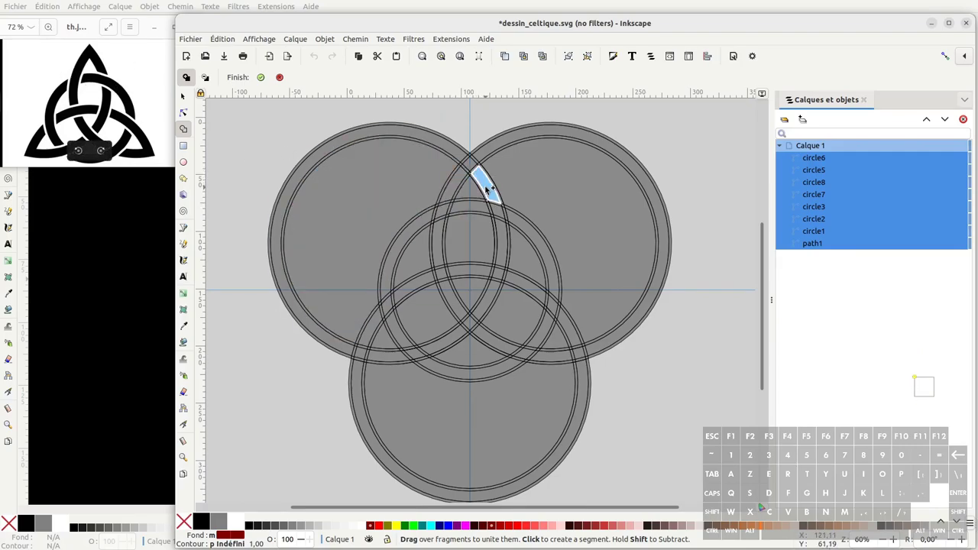
Step: Unite the top, centre and left arc fragments into the growing knot shape
drag(490, 189, 477, 167)
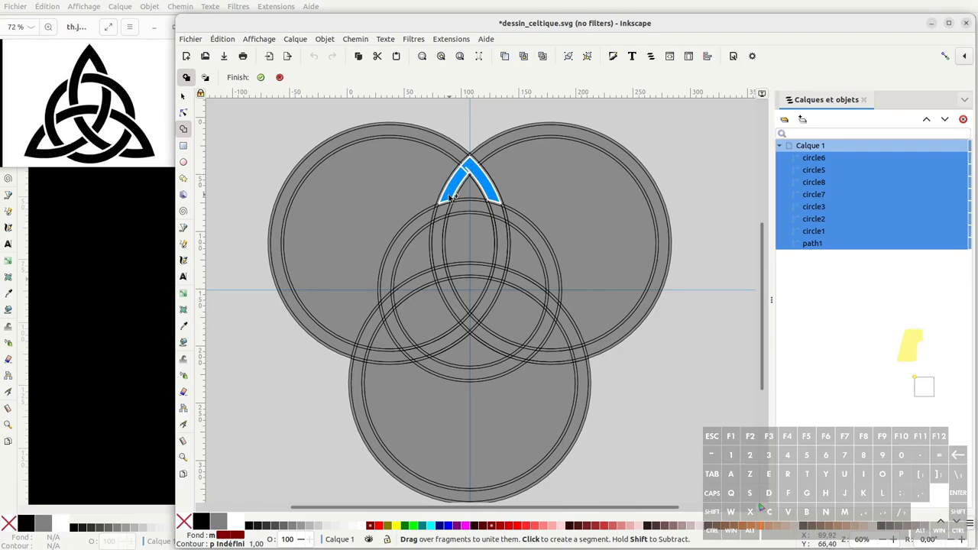
click(443, 230)
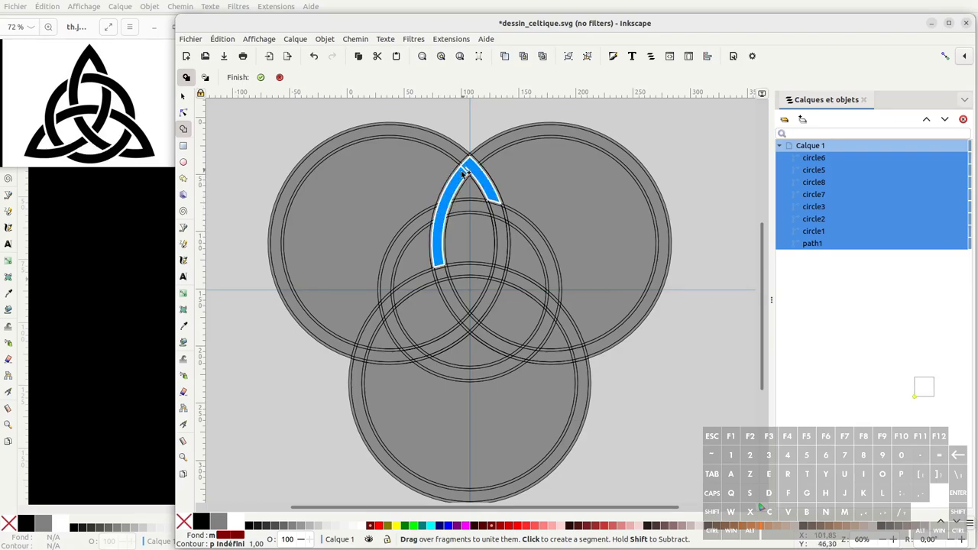
click(478, 331)
click(489, 210)
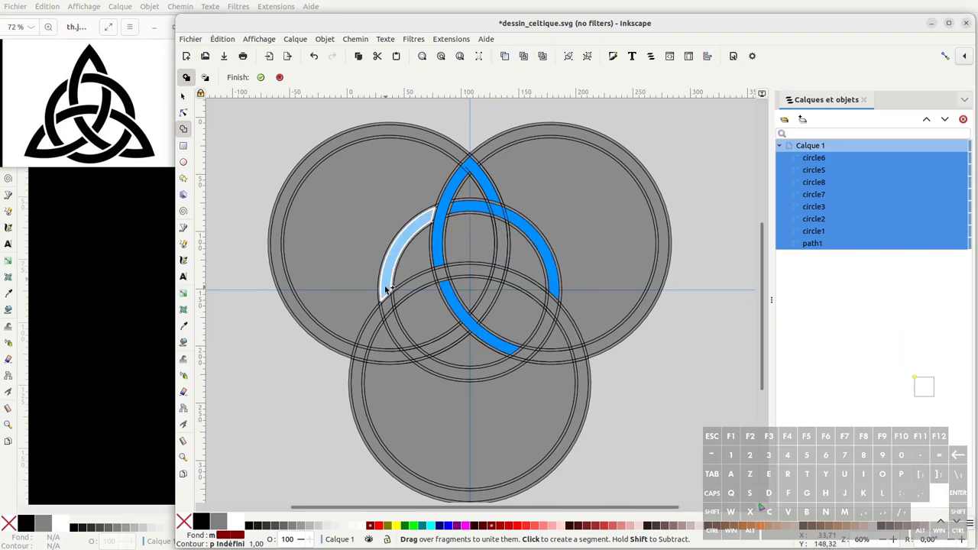
click(400, 325)
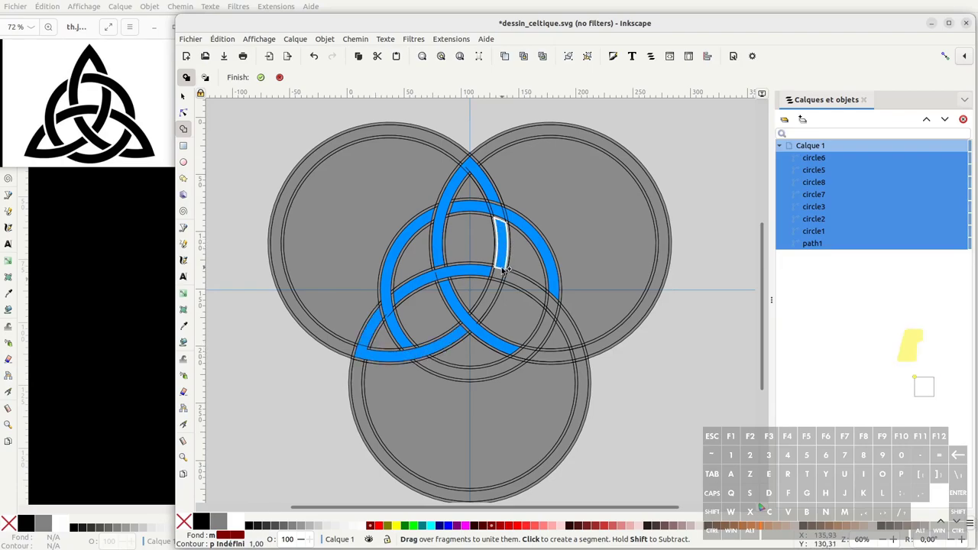
Step: Add the right and lower fragments, undoing one wrong merge, and finish the triquetra
click(492, 304)
drag(543, 295, 552, 306)
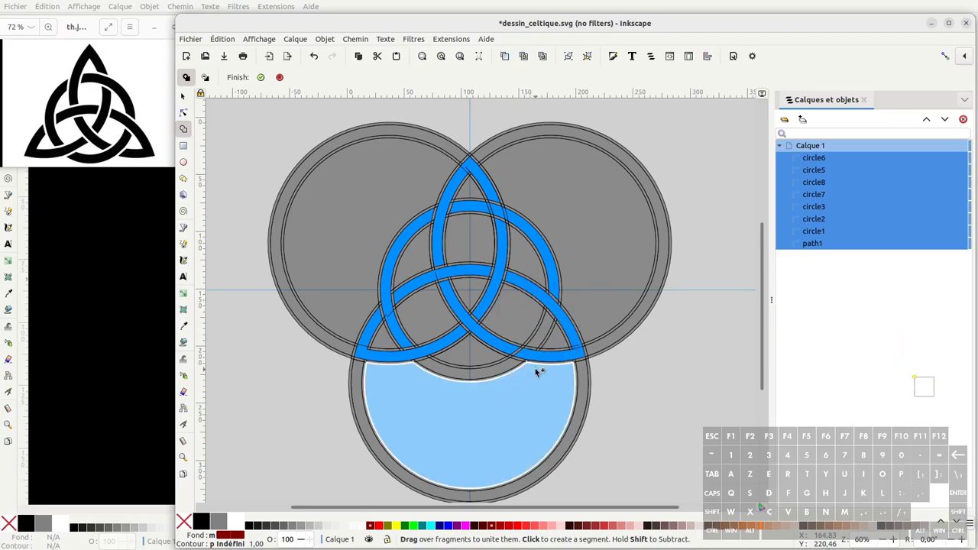
key(ctrl+z)
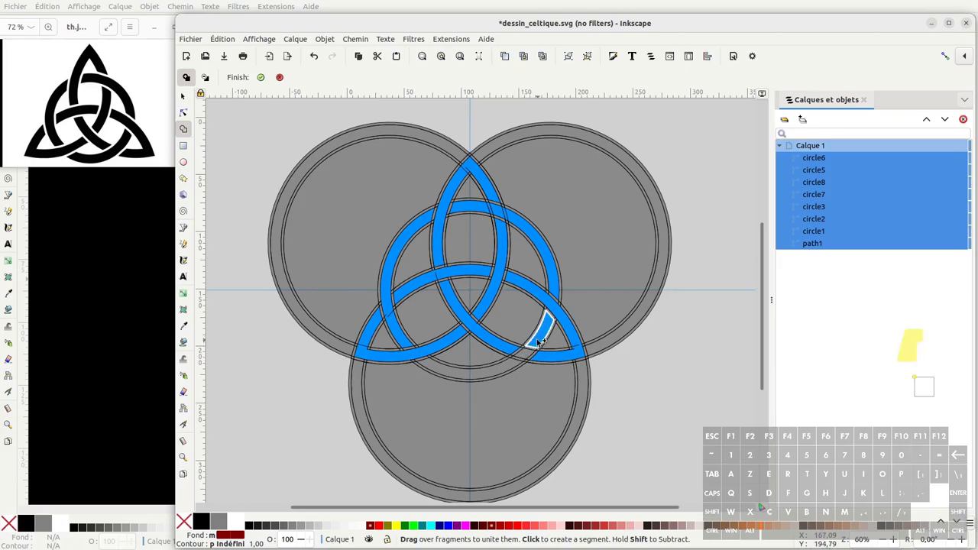
click(494, 373)
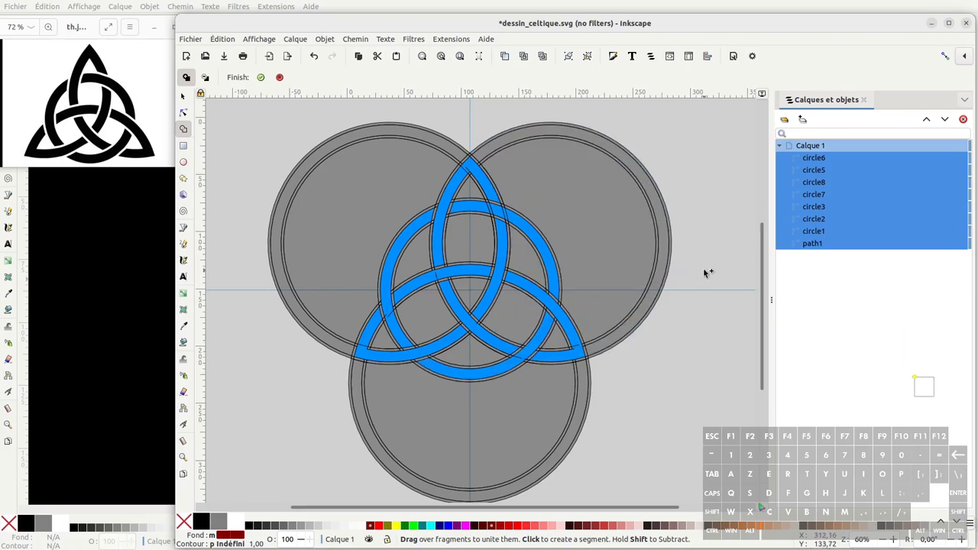
key(Return)
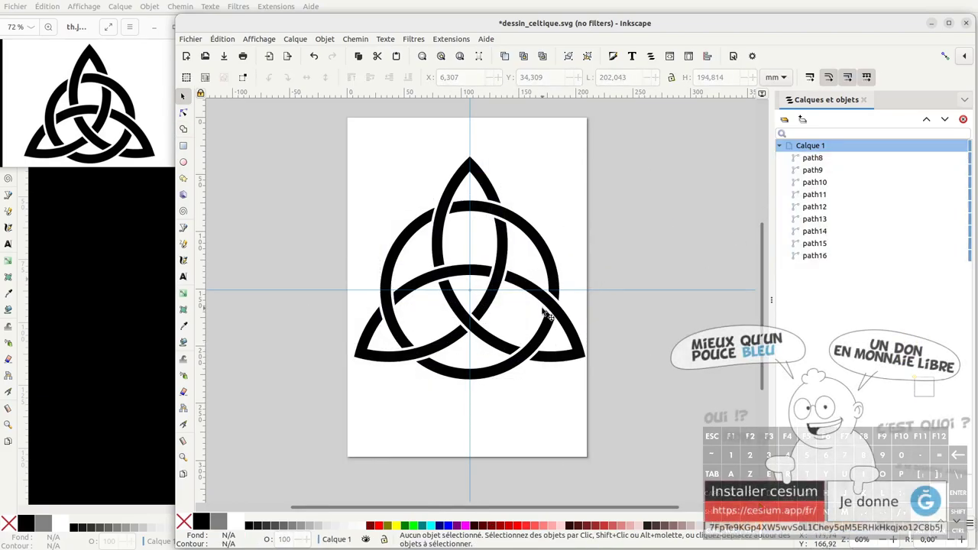